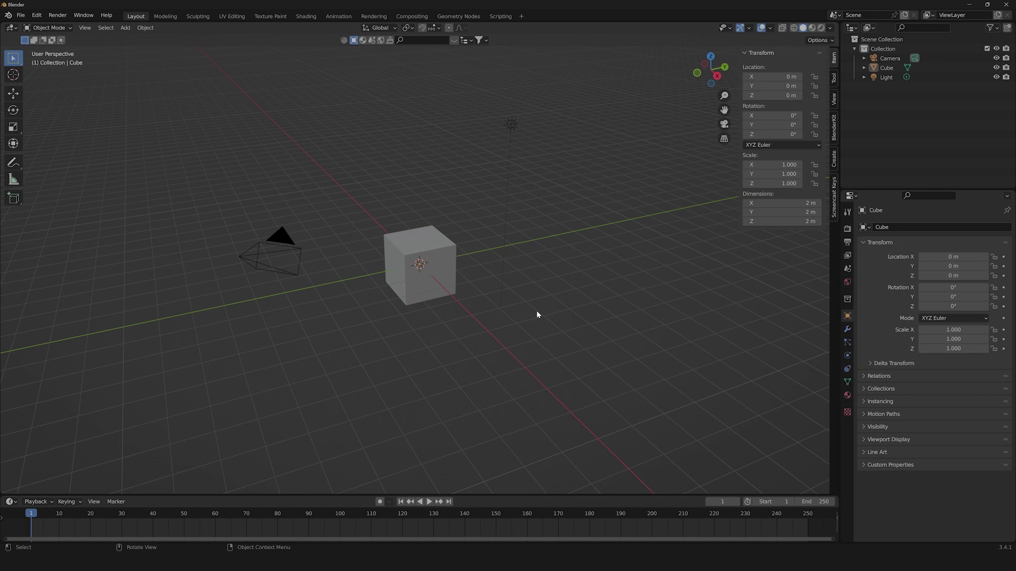
Select the default cube in the viewport so it can be removed.
scroll(down, 3)
scroll(up, 3)
scroll(down, 3)
click(405, 180)
Delete the default cube with X, leaving only the camera and light.
key(x)
click(417, 222)
middle_click(406, 290)
scroll(up, 3)
middle_click(406, 298)
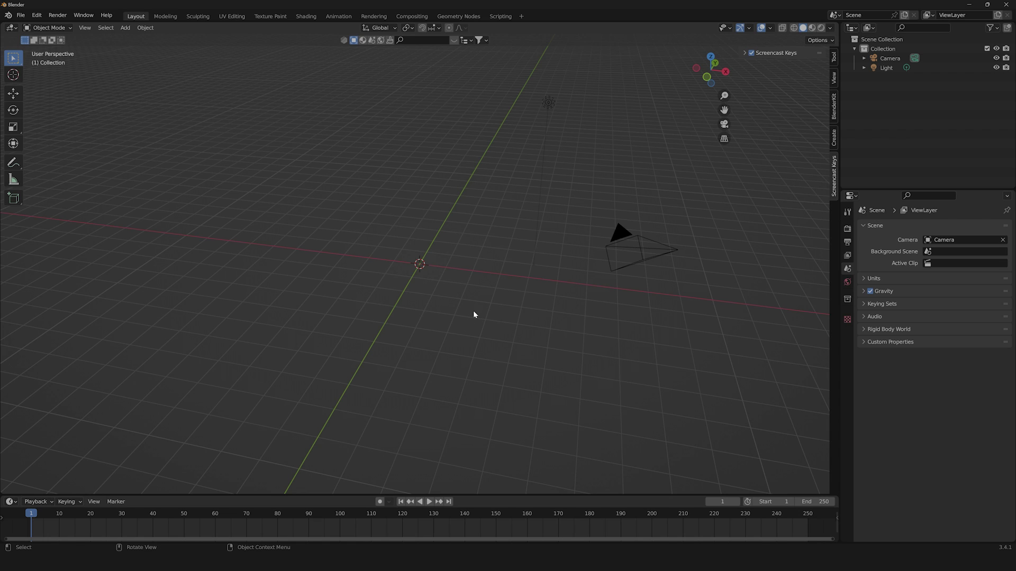
Import the Google G logo SVG as curve objects via File > Import.
click(29, 18)
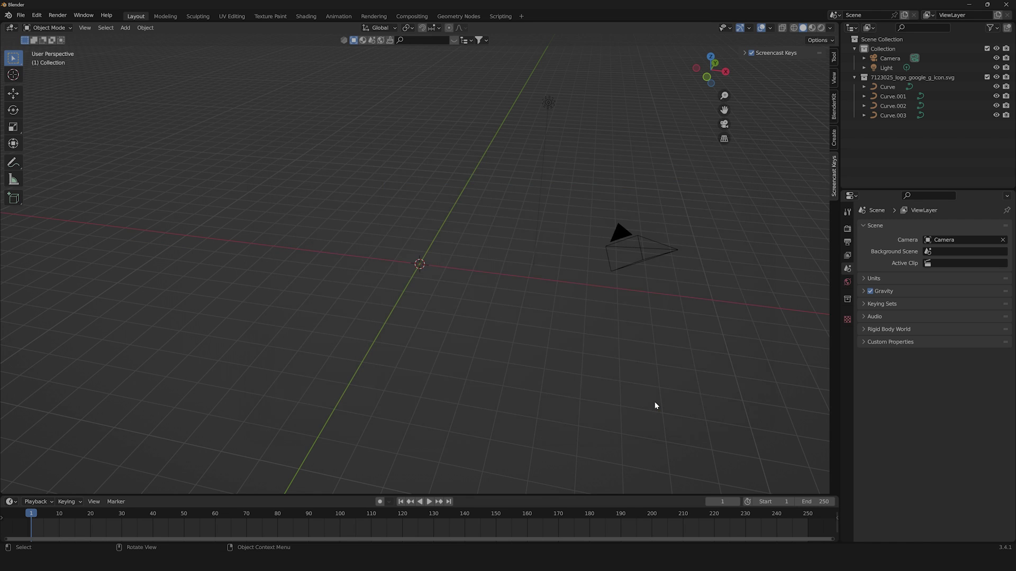
scroll(up, 3)
middle_click(438, 268)
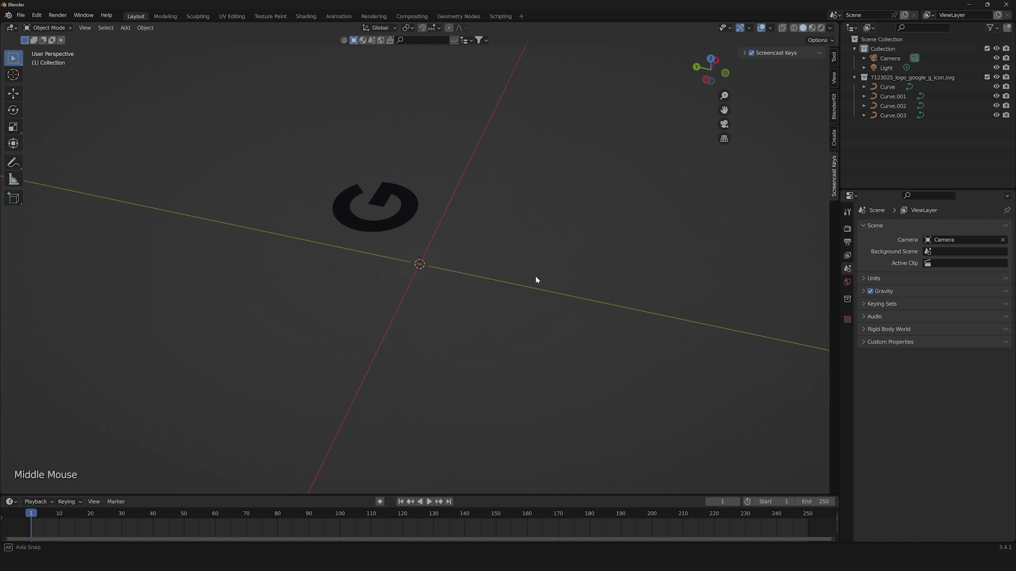
scroll(down, 3)
Select the imported logo curves and view them from directly above.
click(392, 223)
scroll(down, 3)
key(s)
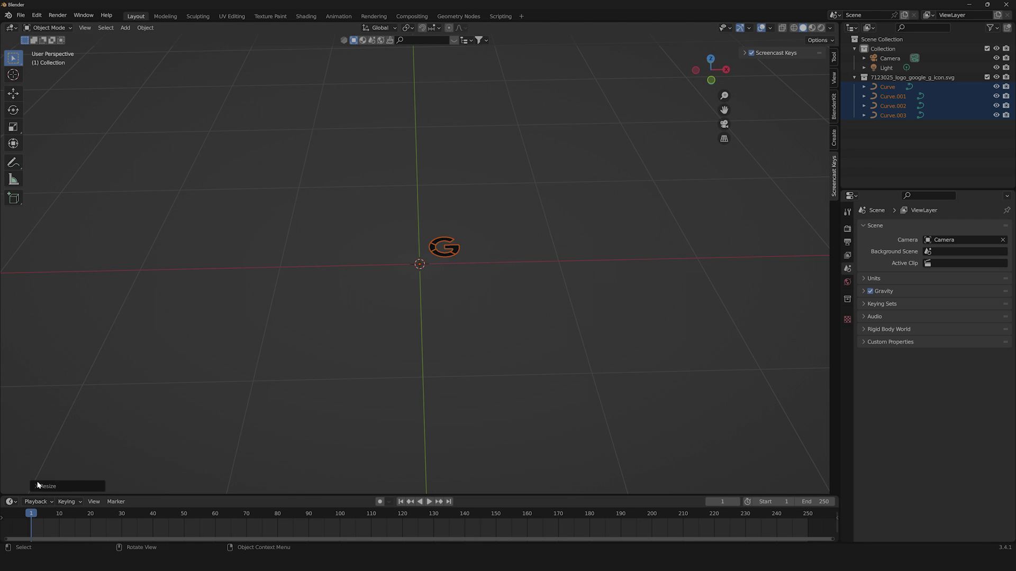
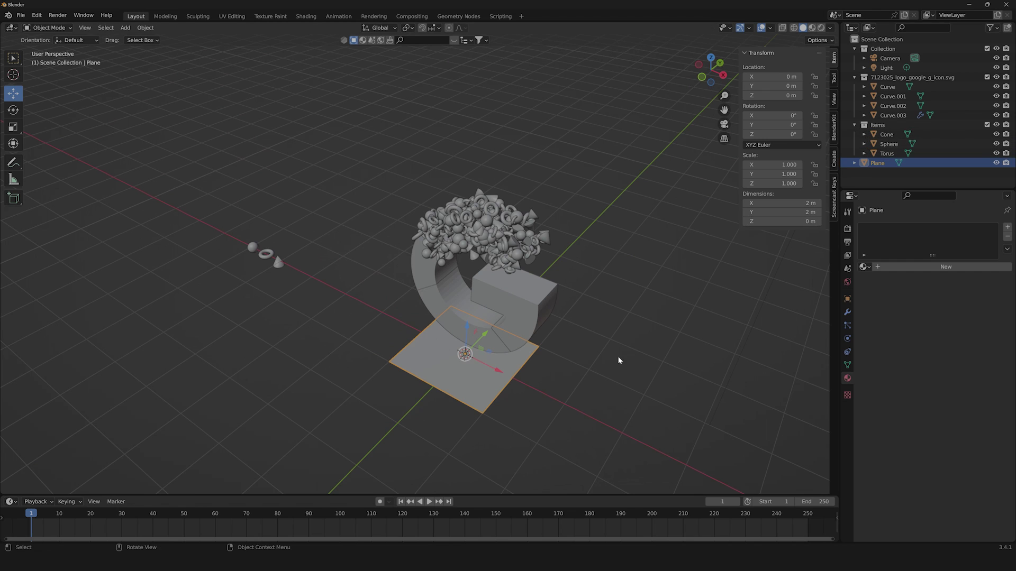
Enlarge the plane and bevel its floor-to-wall corner into a smooth curved backdrop.
key(s)
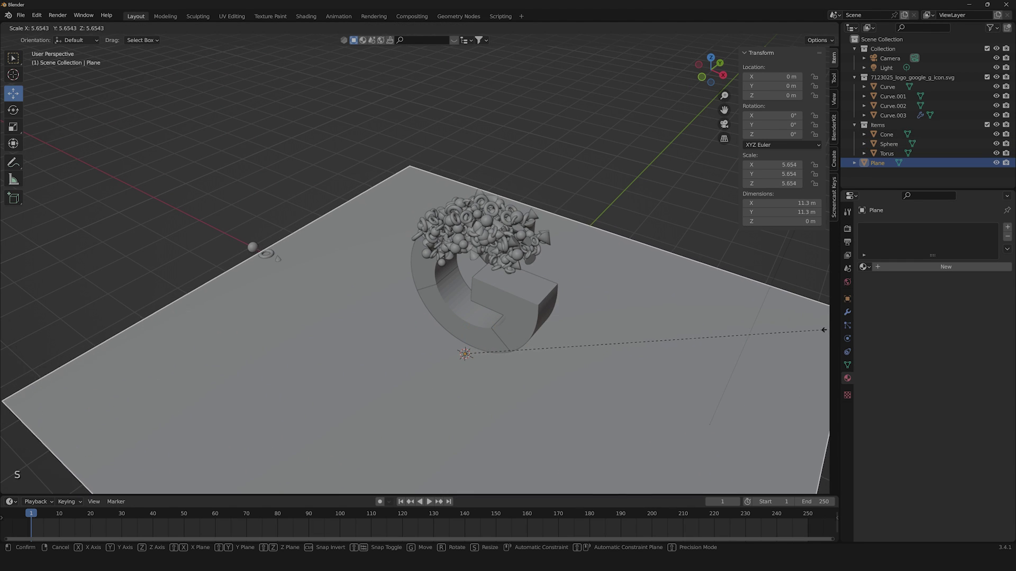
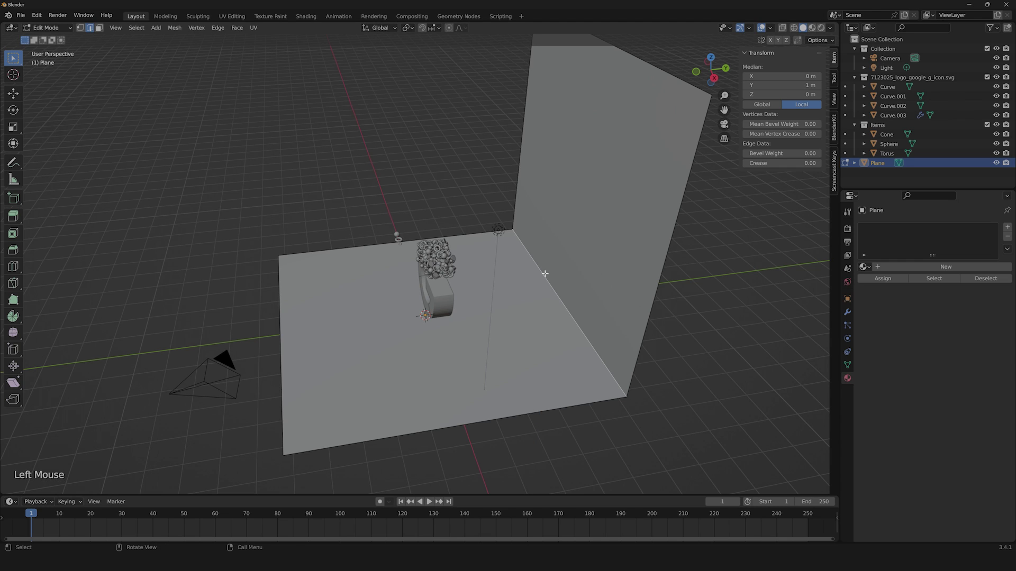
key(ctrl+b)
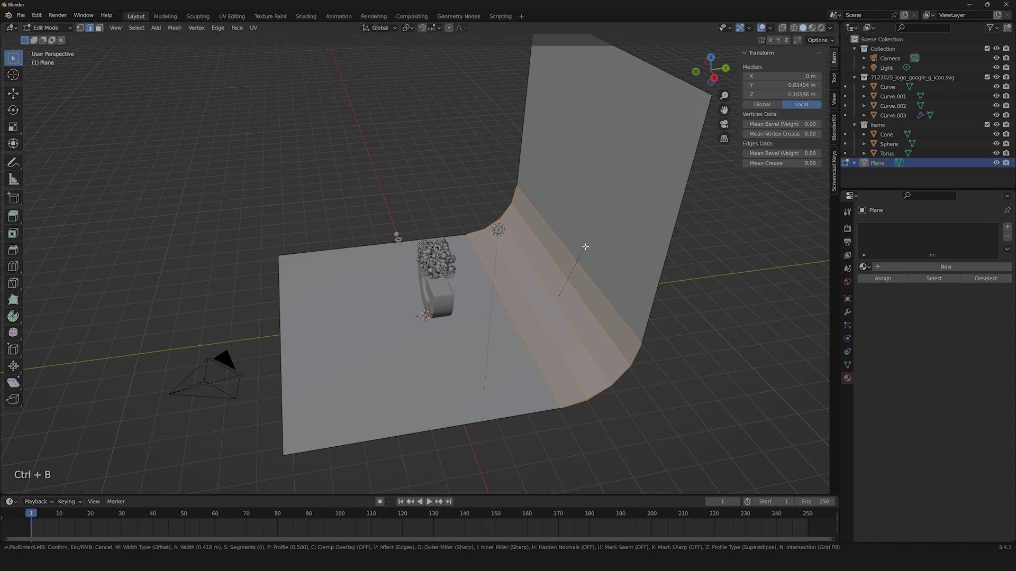
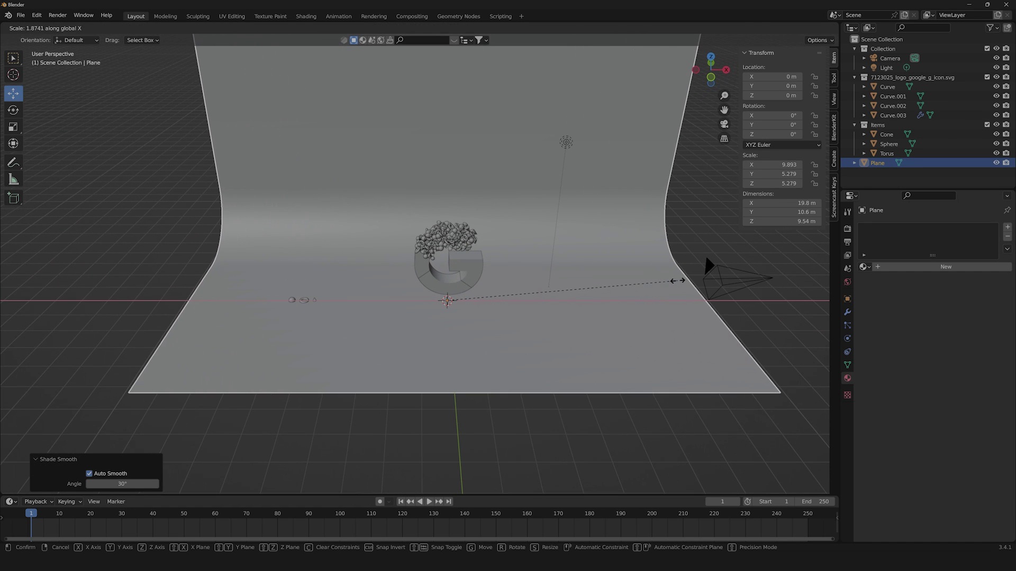
middle_click(492, 332)
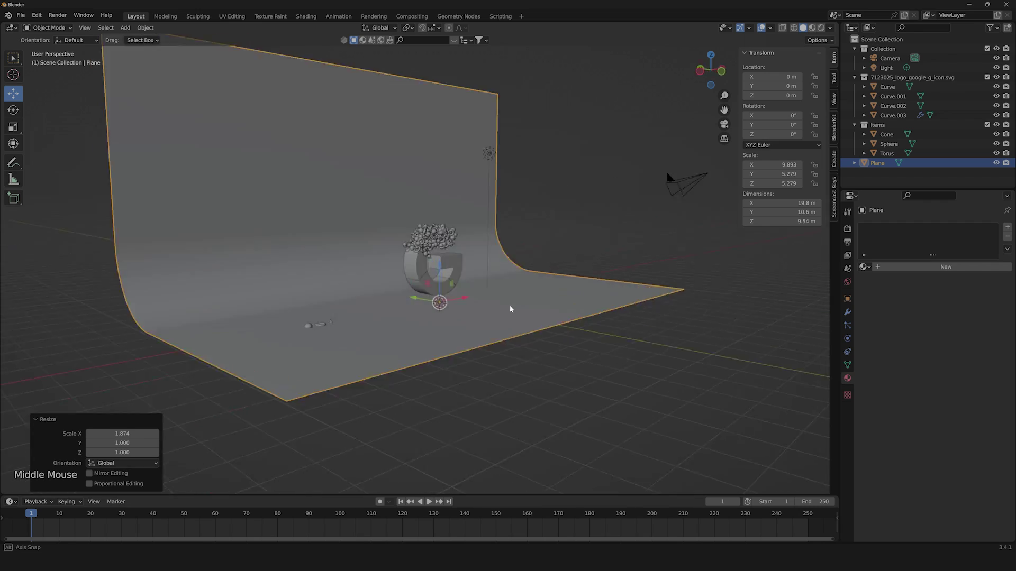
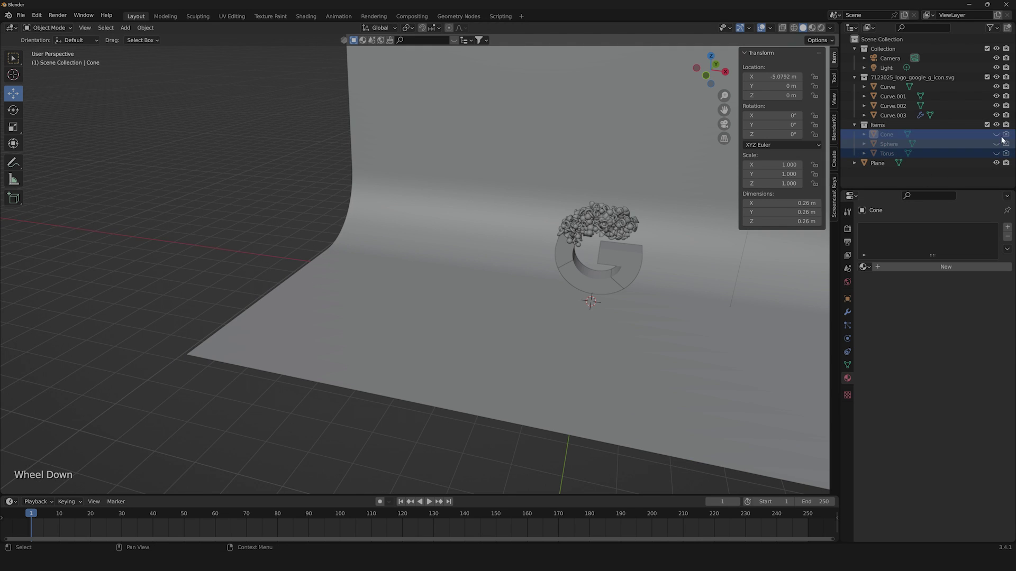
Orbit and zoom around the scattered-shape G logo on the backdrop to inspect it.
middle_click(527, 262)
scroll(up, 3)
middle_click(556, 252)
scroll(down, 3)
scroll(up, 3)
scroll(down, 3)
scroll(up, 3)
middle_click(523, 207)
scroll(up, 3)
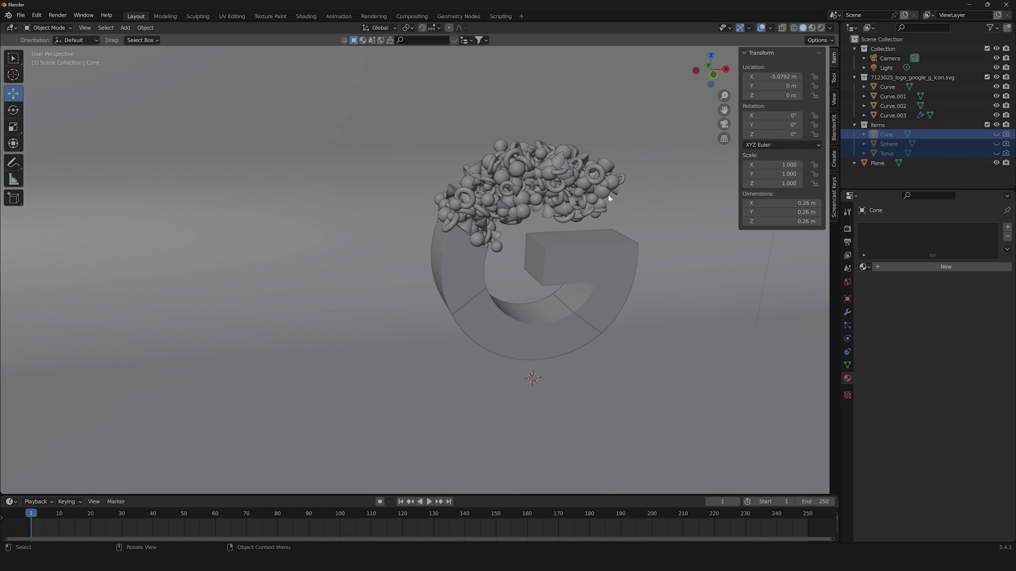
middle_click(583, 204)
middle_click(615, 260)
scroll(down, 3)
middle_click(508, 295)
Set the Cycles render device to GPU Compute in Render Properties.
scroll(up, 3)
middle_click(576, 284)
scroll(down, 3)
scroll(up, 3)
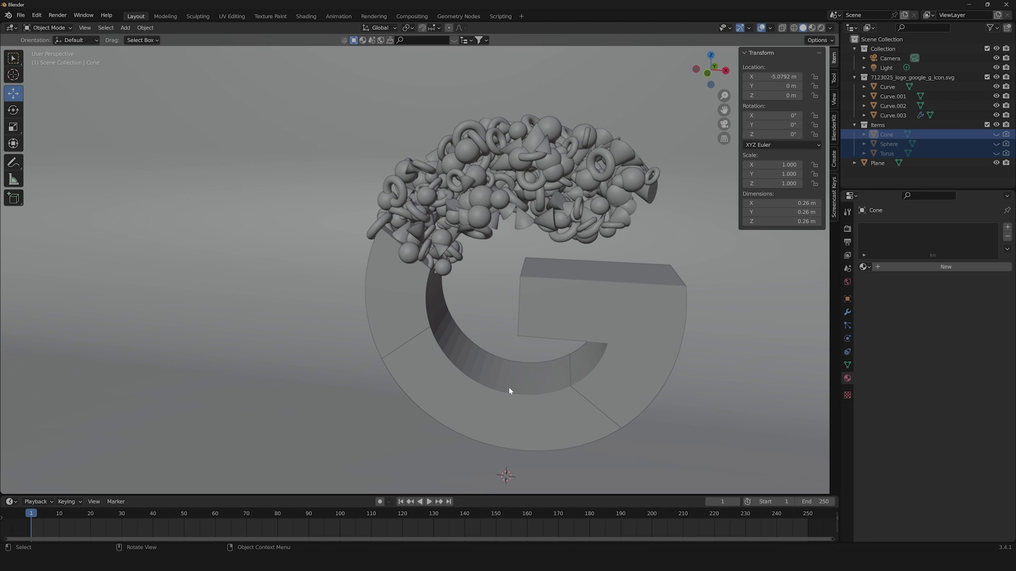
click(846, 232)
click(944, 233)
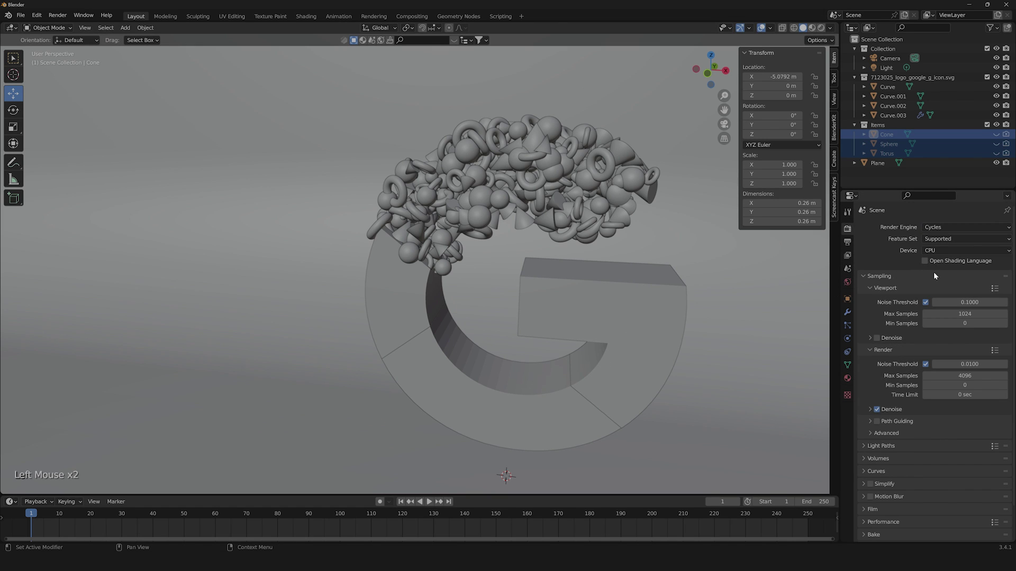
click(947, 251)
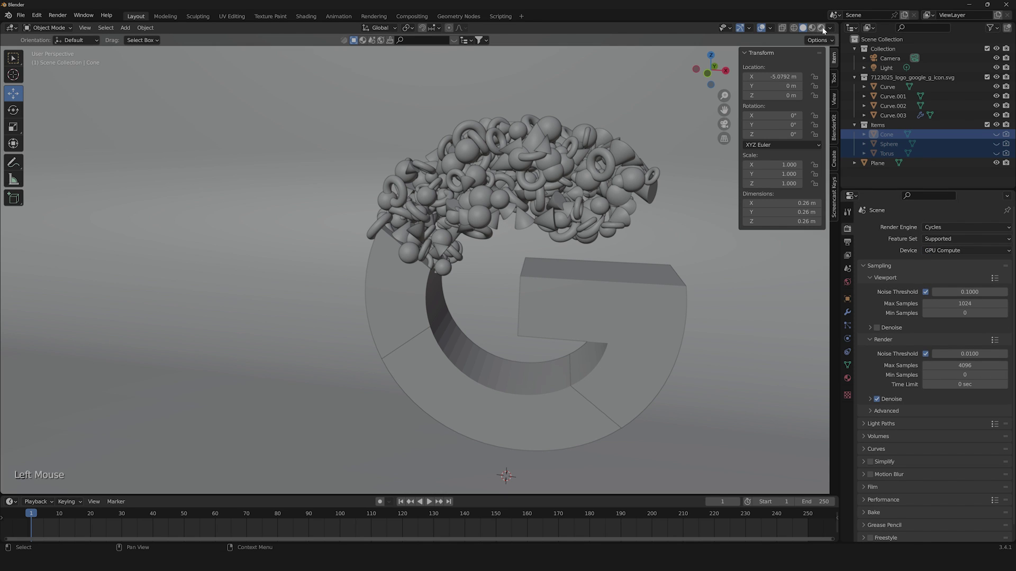
Enable a live rendered viewport preview denoised with OptiX.
double_click(876, 330)
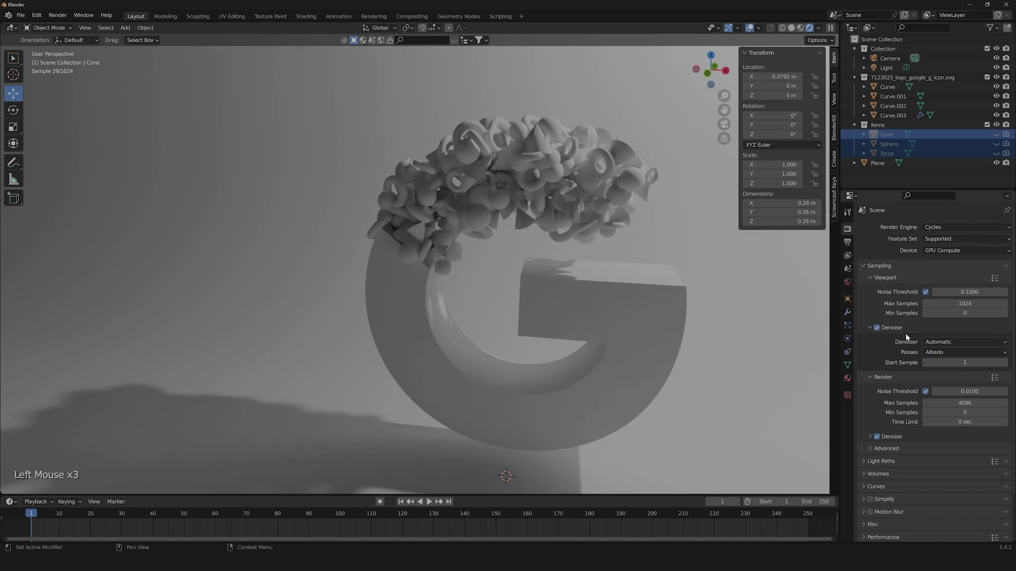
click(947, 344)
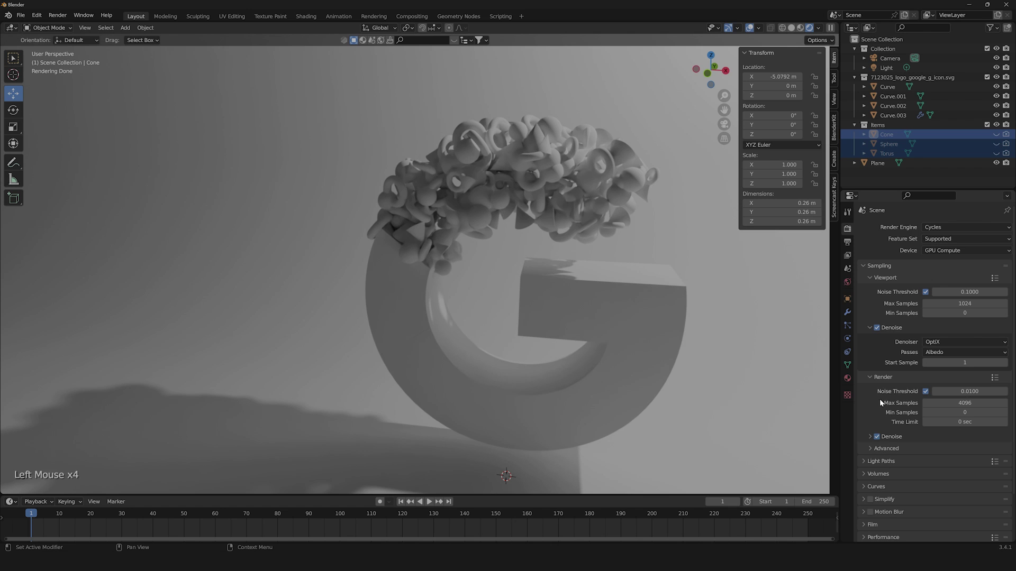
click(874, 439)
click(954, 451)
Give Curve.003's Red material a base colour of hex EA4335.
scroll(down, 3)
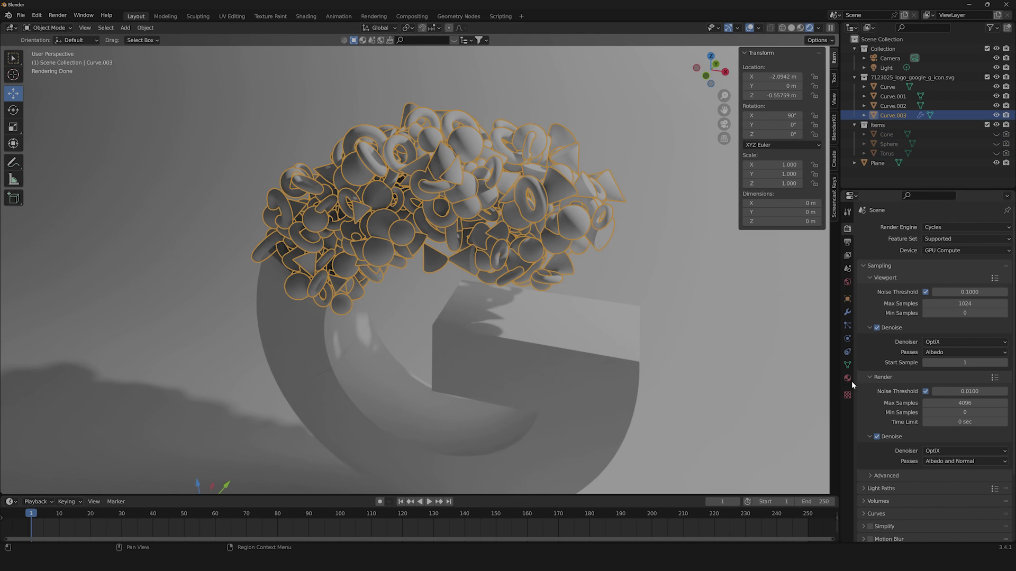
click(853, 380)
click(921, 267)
double_click(893, 234)
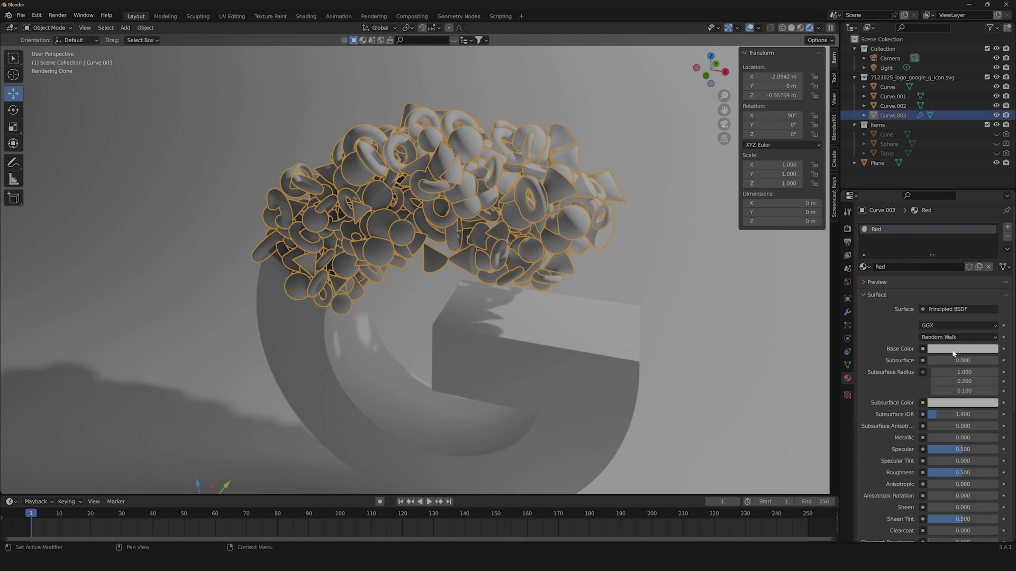
click(953, 352)
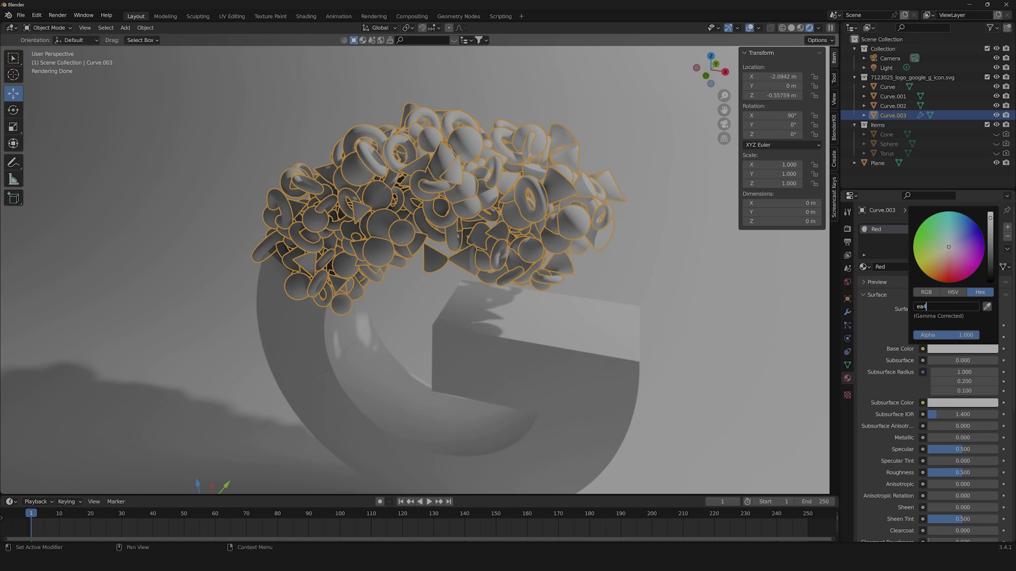
key(3)
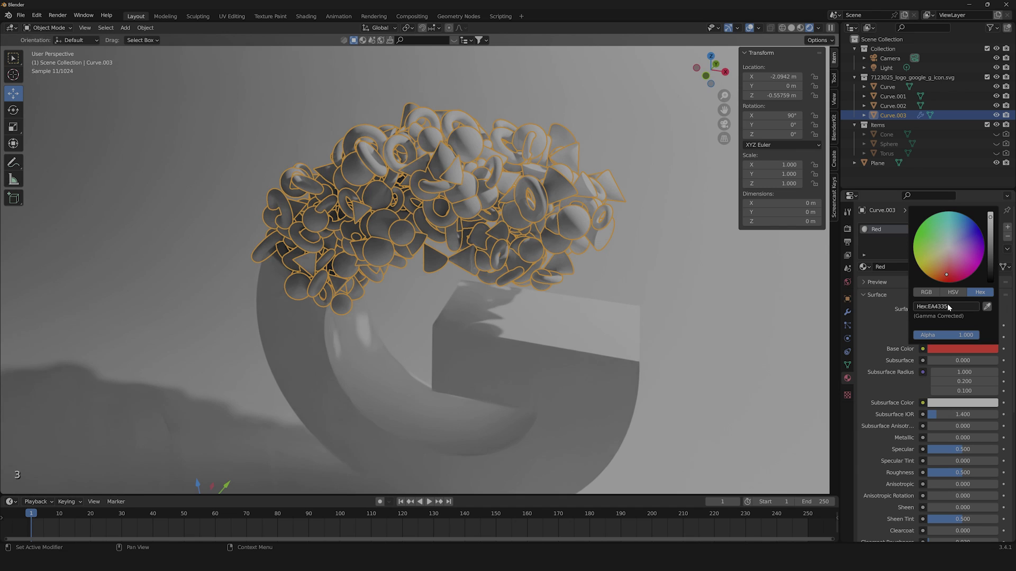
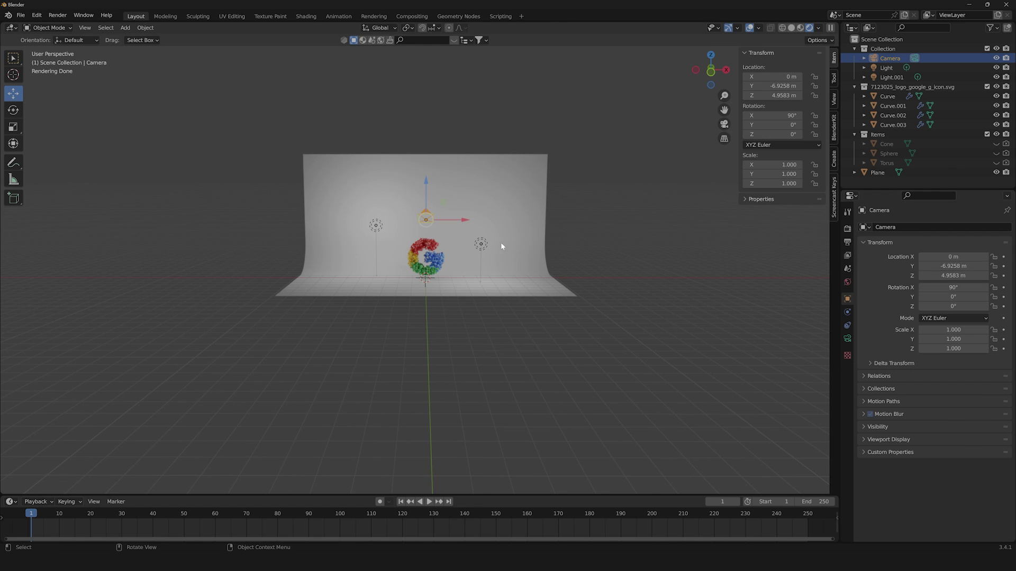
Lower the camera to about 1.69 m and bring up the viewport split options.
click(430, 190)
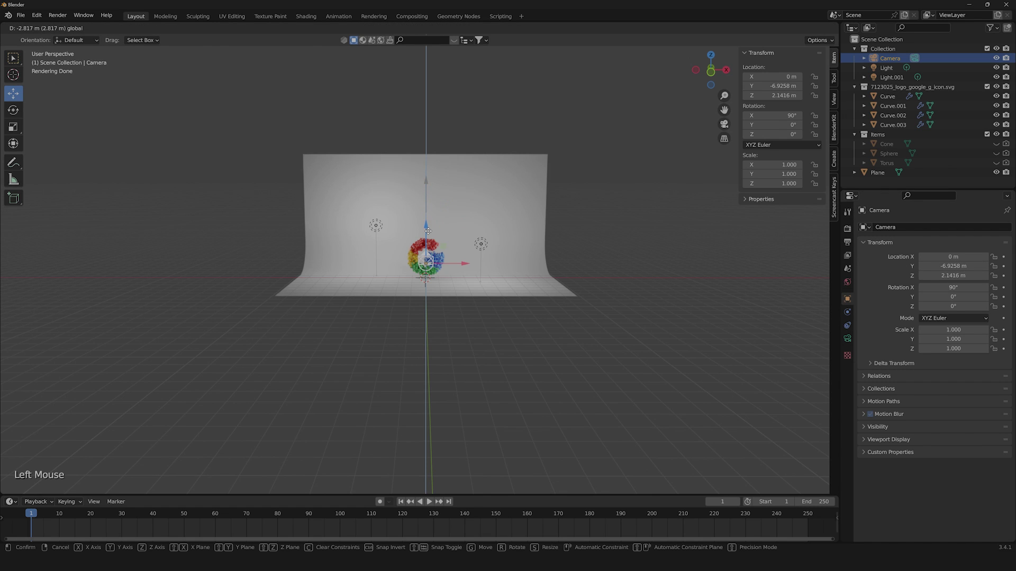
right_click(843, 52)
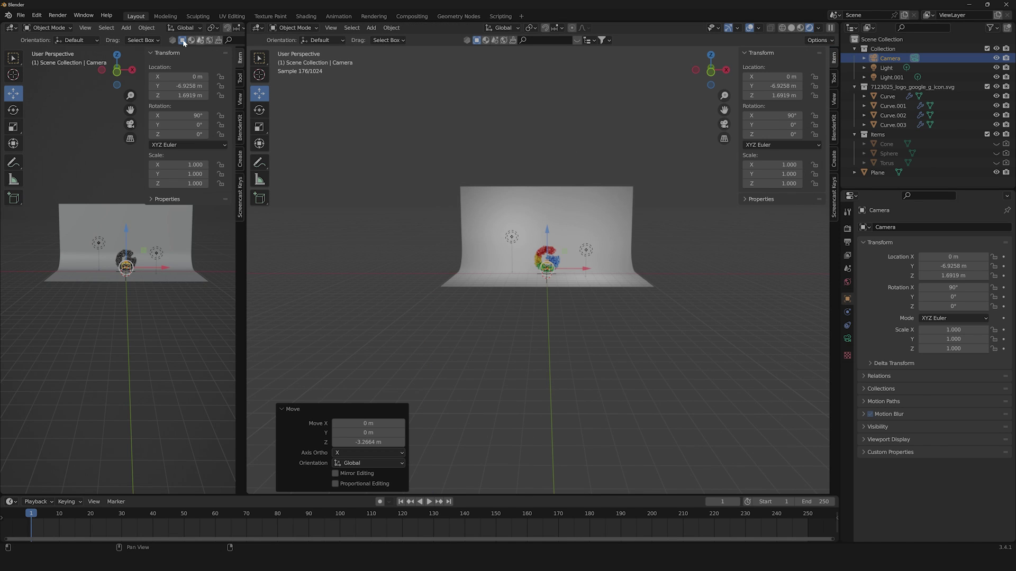